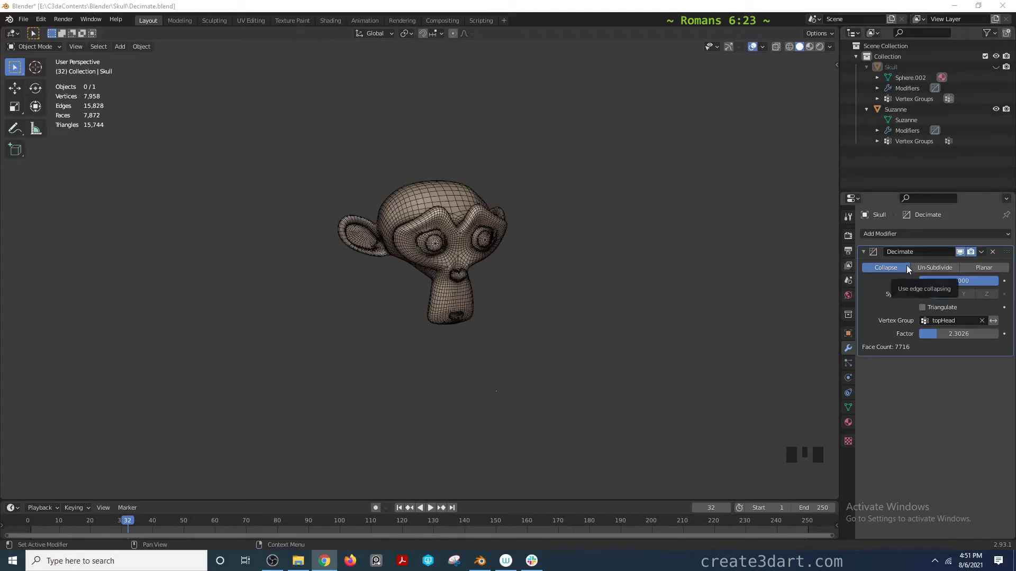
- Make the Suzanne monkey the active object so its Decimate modifier shows in the properties
left_click(460, 206)
scroll("up", 3)
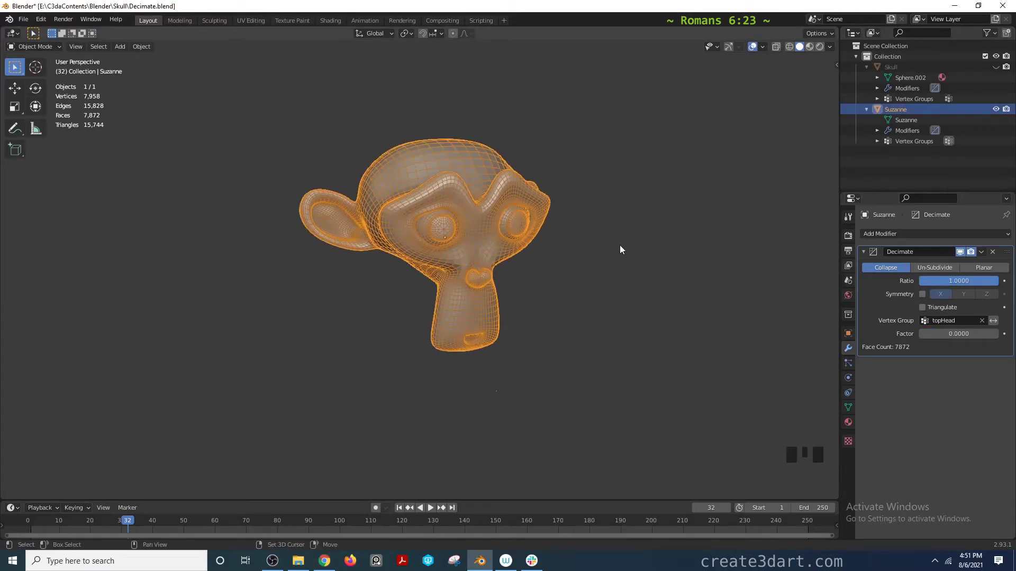
middle_click(630, 253)
- Switch Suzanne's Decimate modifier to Un-Subdivide and deselect her to view the wireframe
left_click(939, 270)
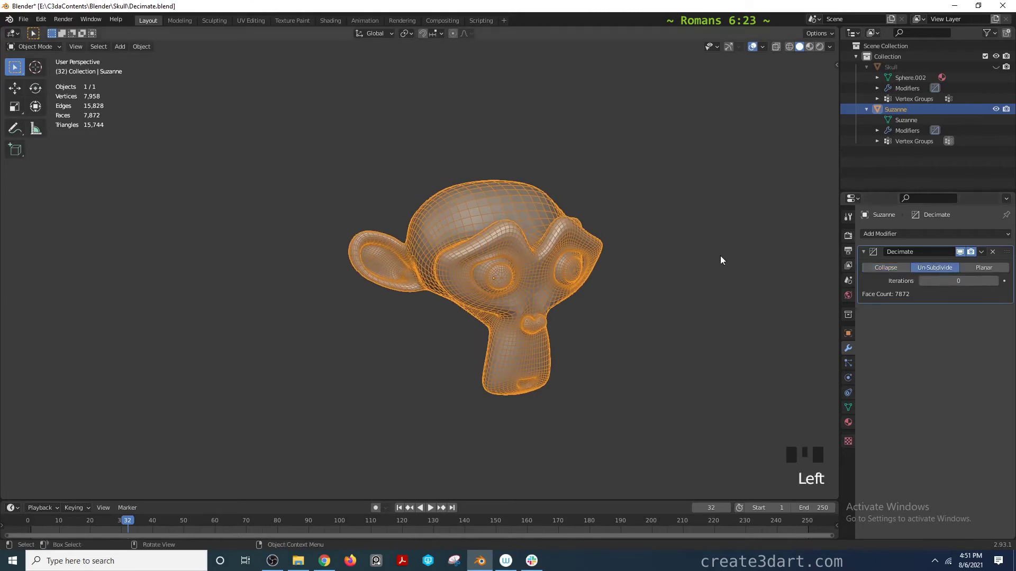
left_click(718, 255)
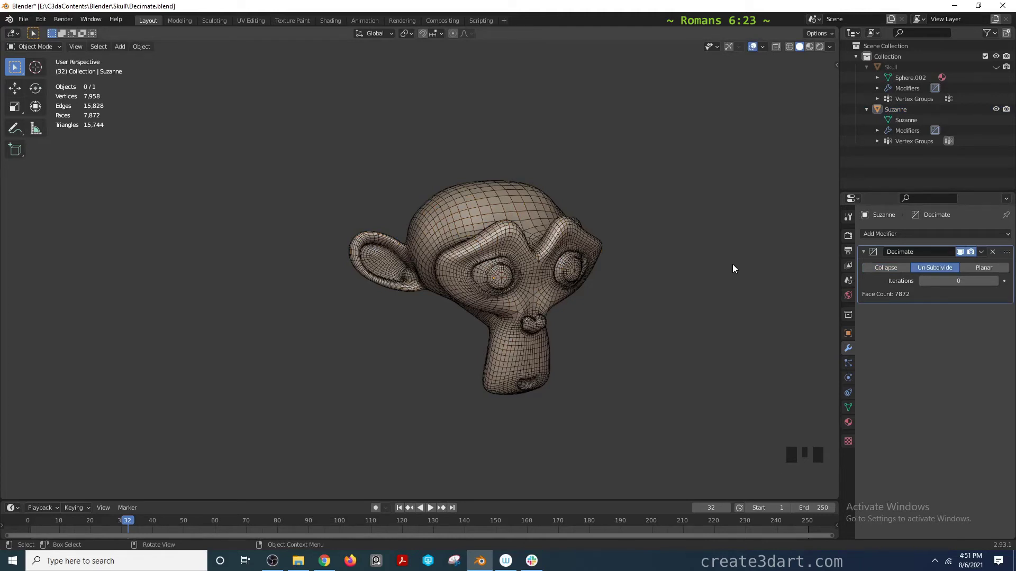
scroll("up", 3)
left_click_drag(615, 240, 528, 221)
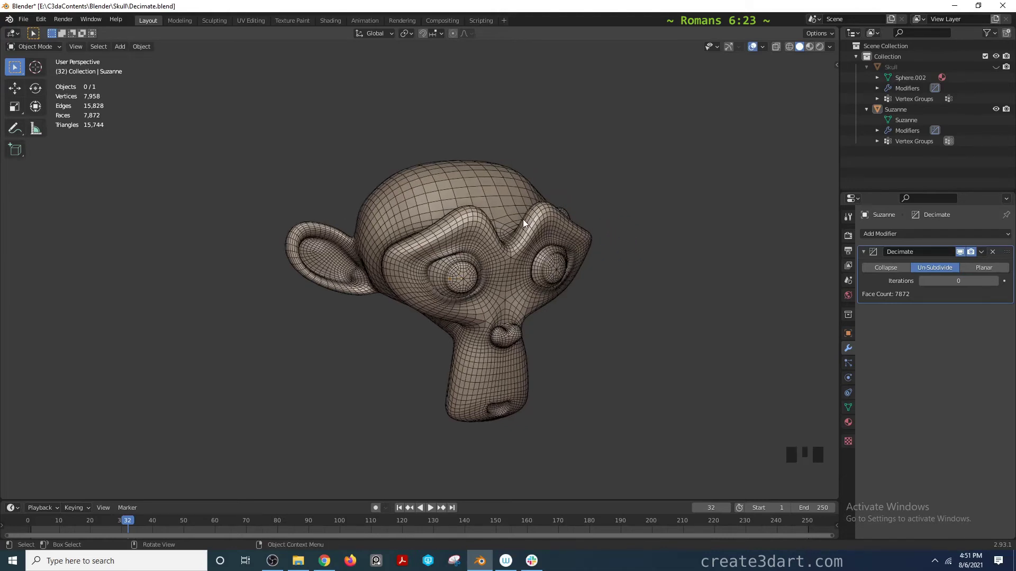
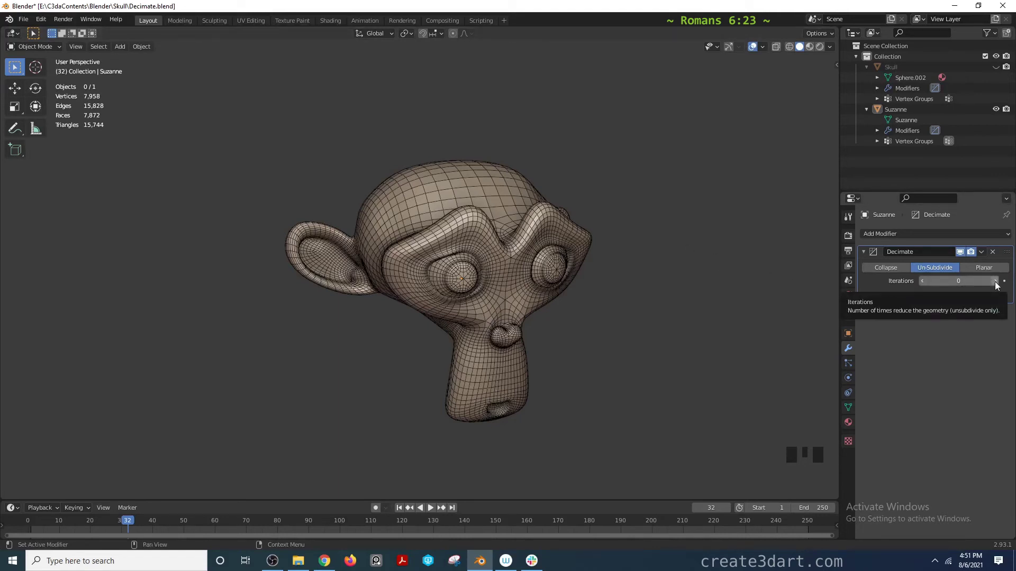
- Raise the Un-Subdivide iterations to 4, coarsening Suzanne to 504 faces
left_click_drag(999, 284, 650, 224)
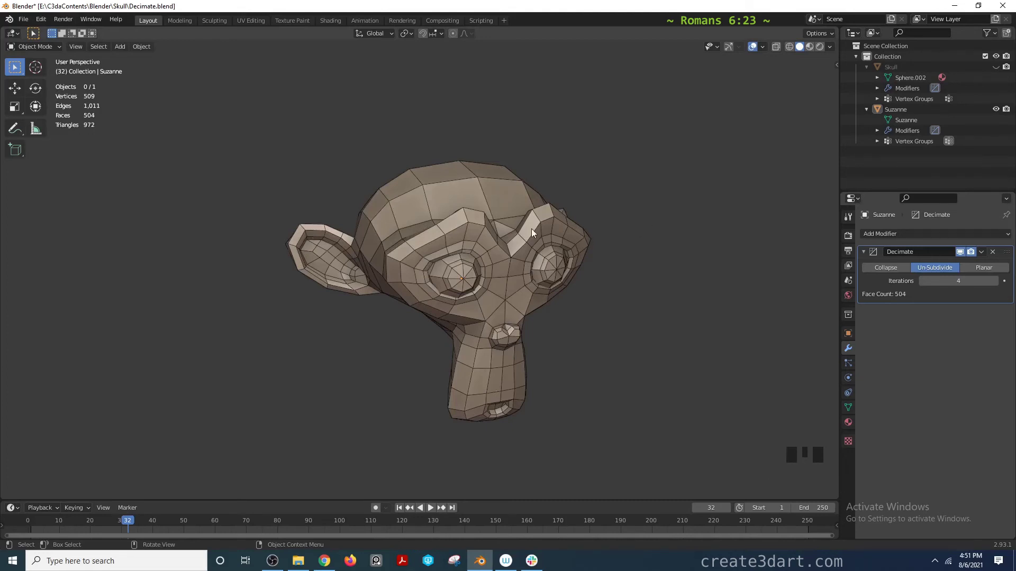
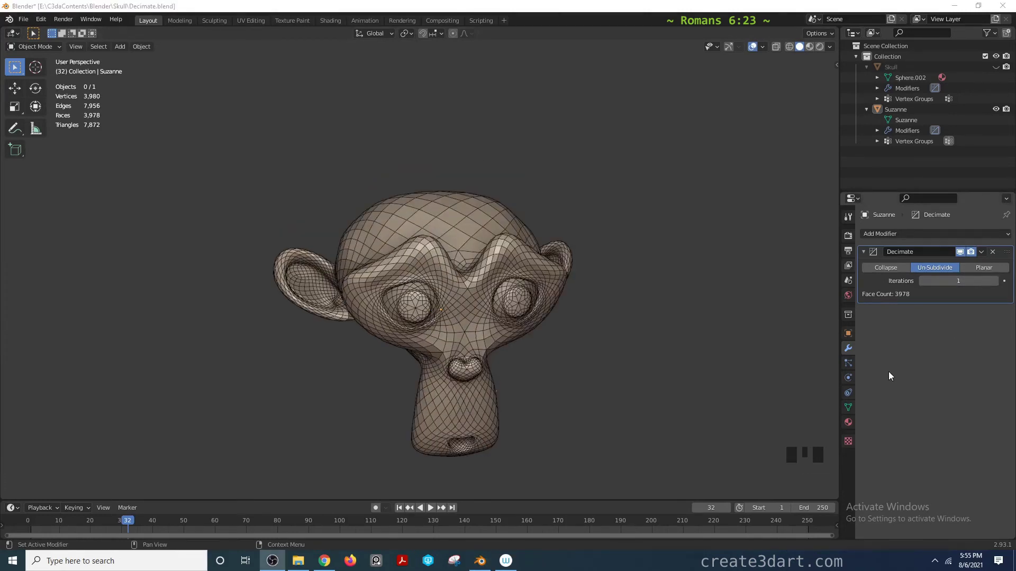
- Switch to Planar decimation with a 5.3° angle limit, leaving 3,658 faces, and inspect from the side
left_click(980, 271)
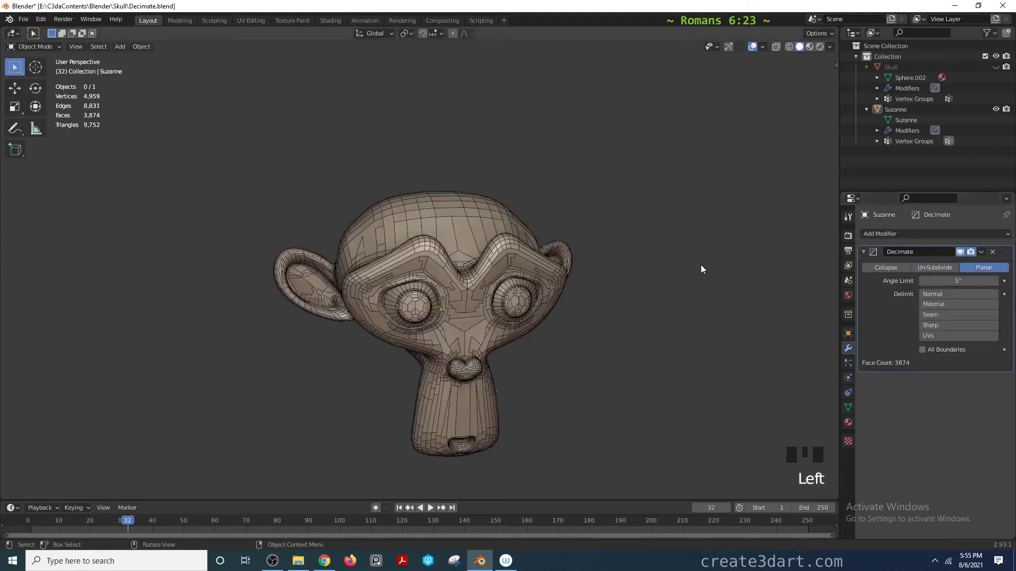
left_click_drag(706, 265, 713, 258)
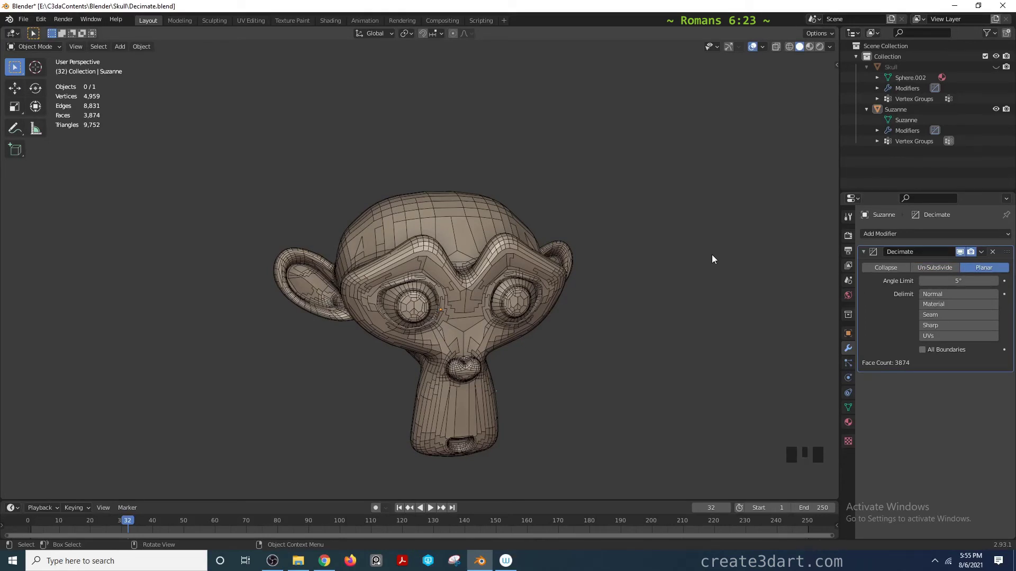
left_click_drag(729, 266, 999, 283)
left_click_drag(998, 283, 728, 273)
left_click_drag(728, 273, 725, 261)
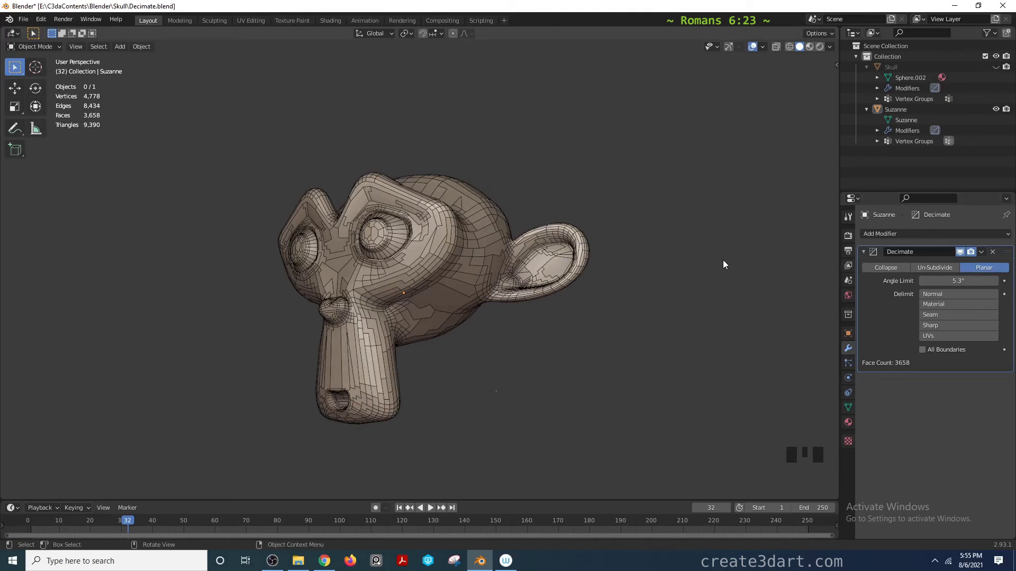